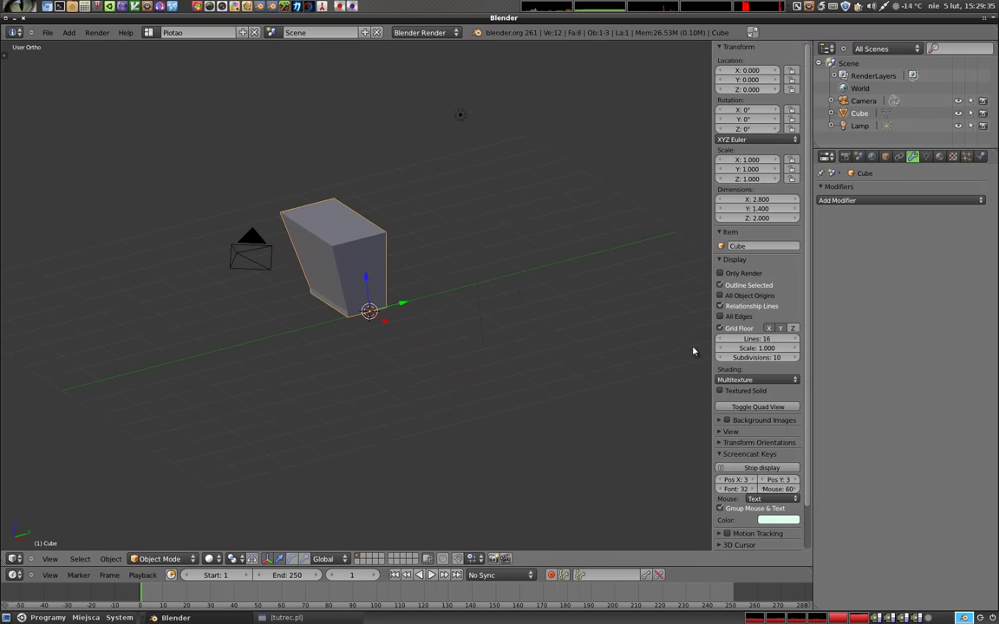
- Hide the sidebar and bring up the Add Modifier list for the tapered cube
{"action": "key", "text": "n"}
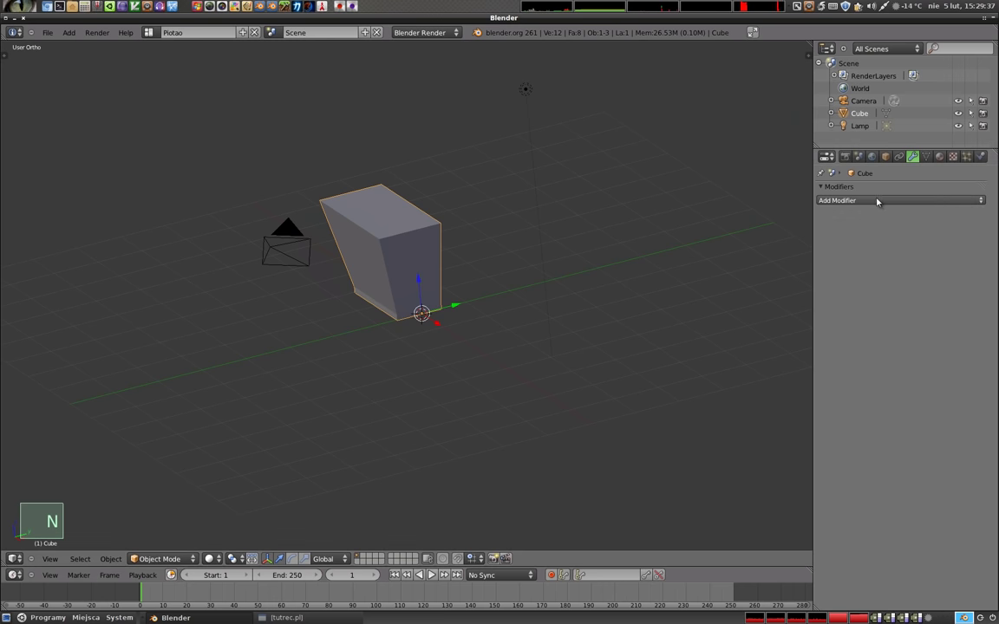
{"action": "left_click", "coordinate": [880, 201]}
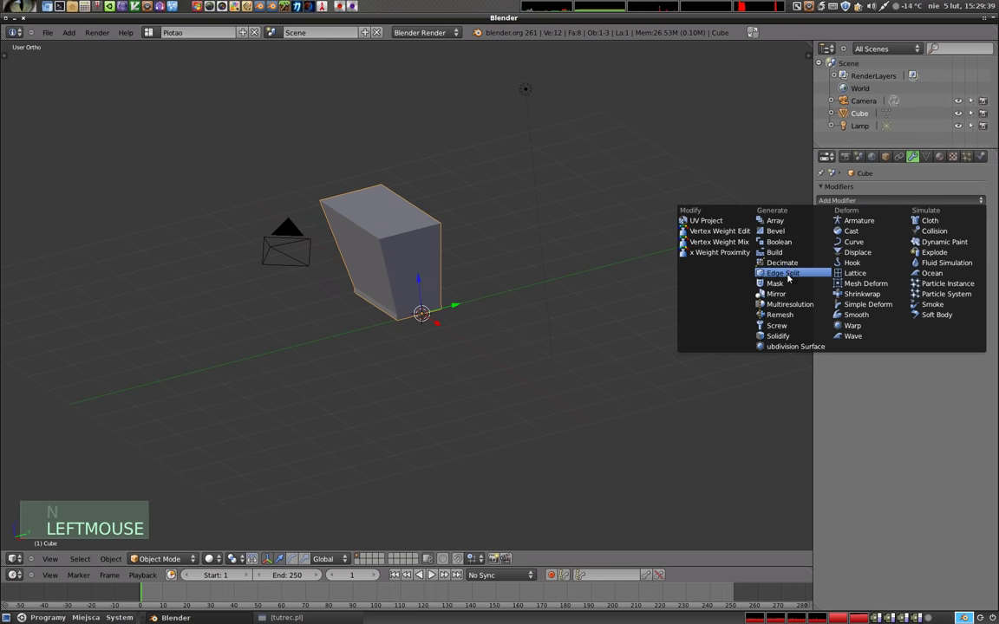
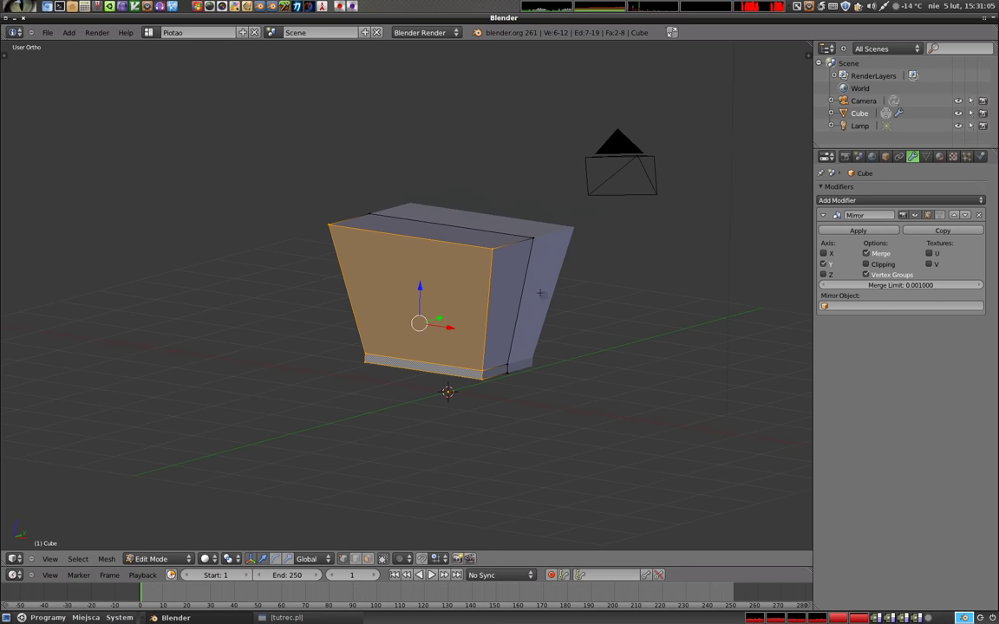
- Loop-cut the body and select the whole body half in edit mode
{"action": "key", "text": "ctrl+r"}
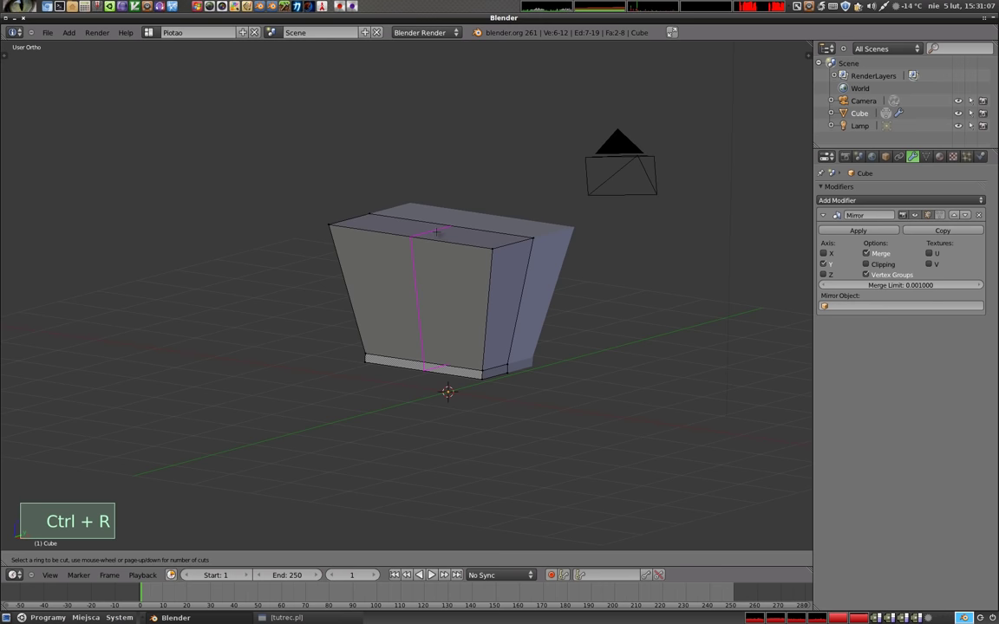
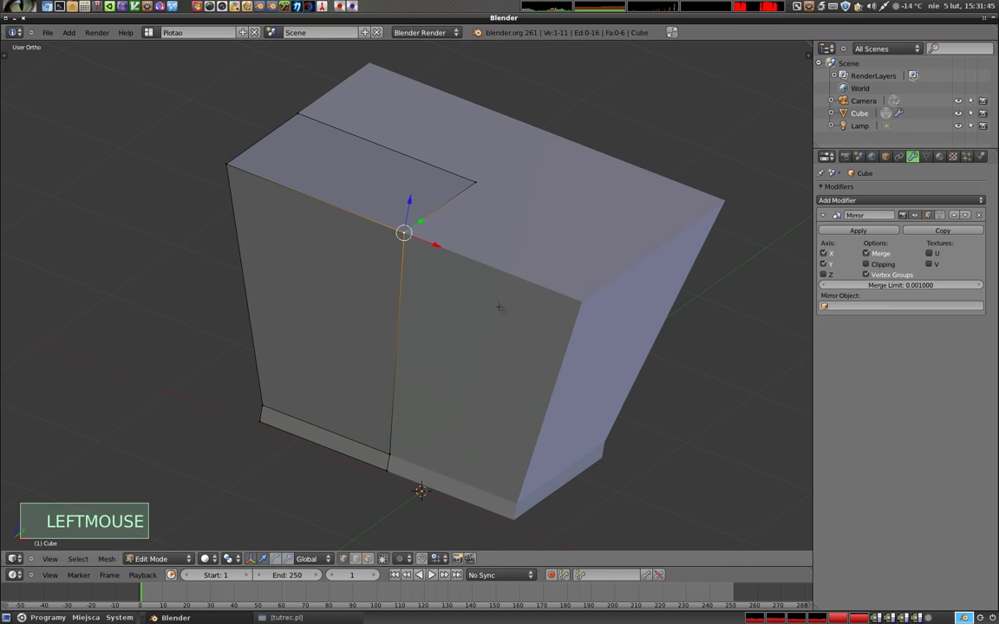
{"action": "key", "text": "Tab"}
{"action": "key", "text": "Tab"}
{"action": "key", "text": "a"}
{"action": "key", "text": "a"}
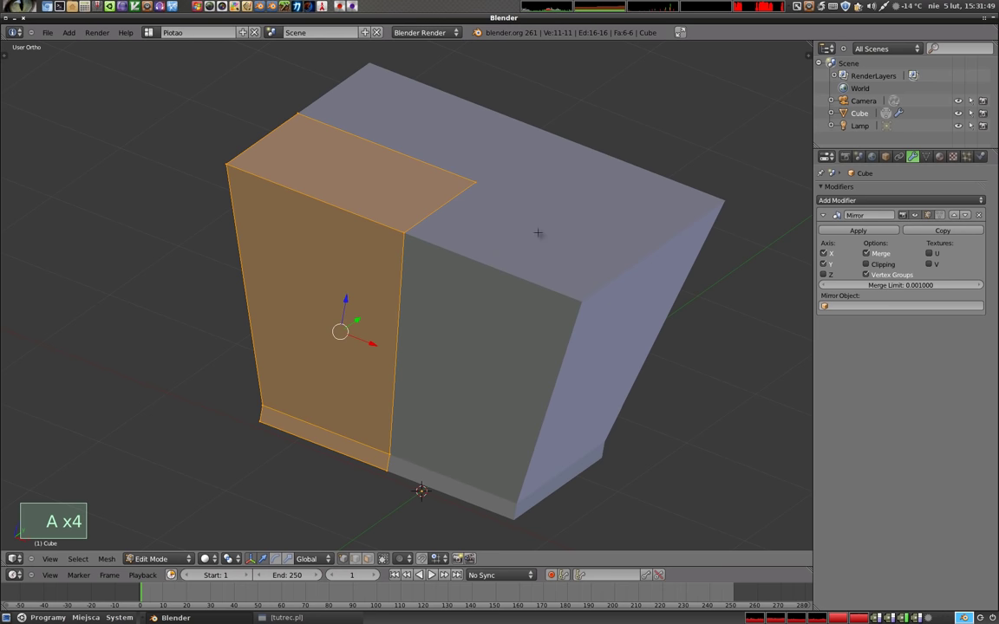
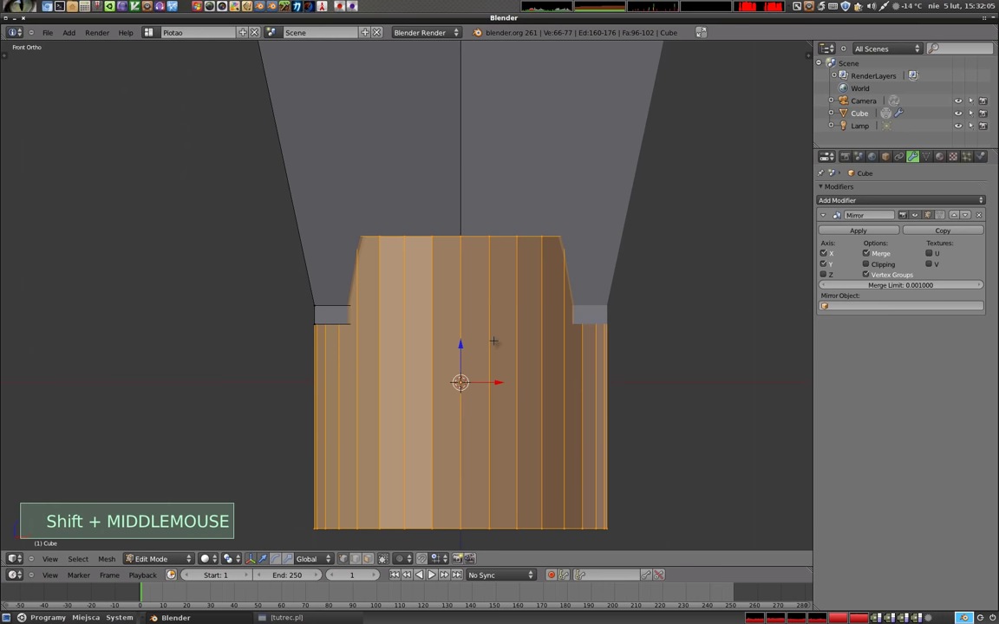
- Rotate the cylinder 90°, shrink it to wheel size and scale it thinner
{"action": "key", "text": "r"}
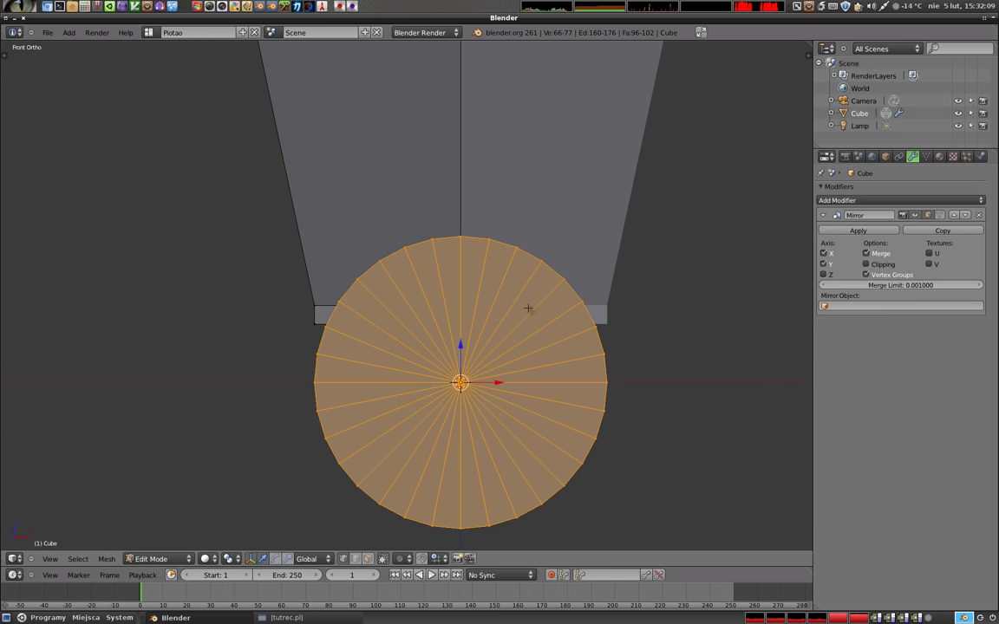
{"action": "key", "text": "s"}
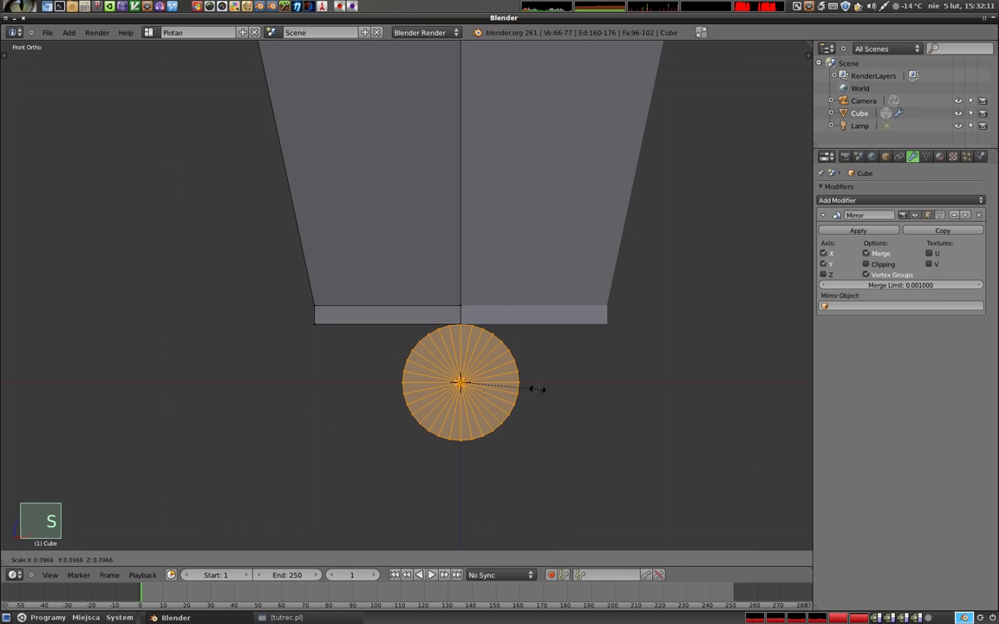
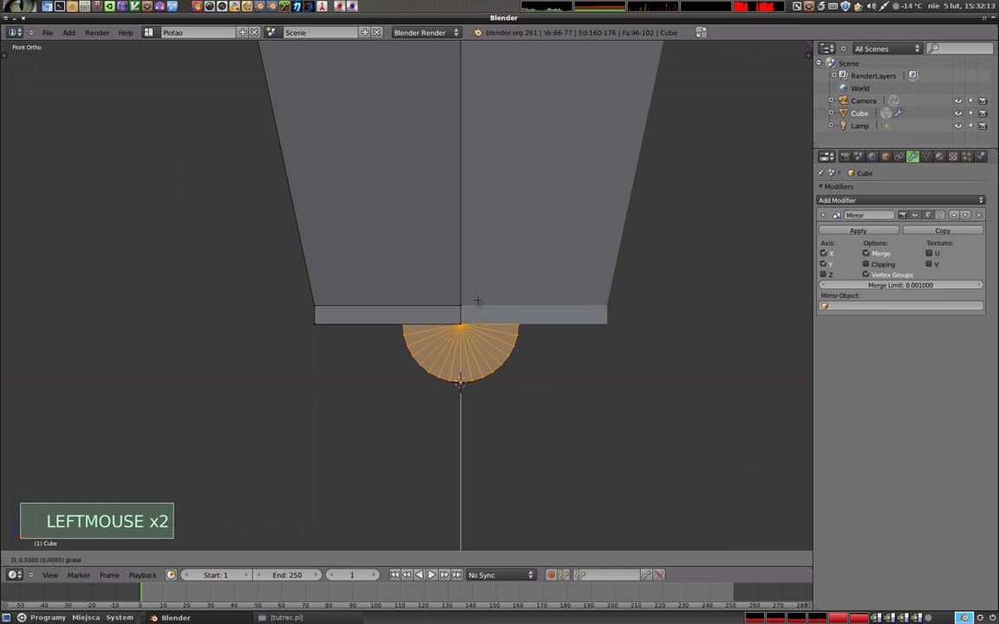
{"action": "scroll", "scroll_direction": "up", "scroll_amount": 3}
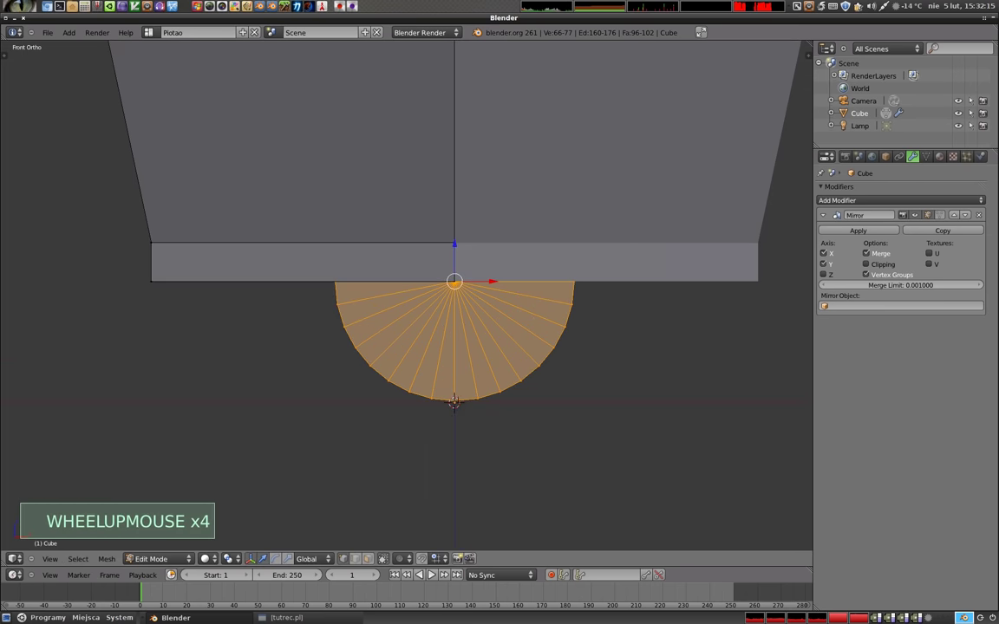
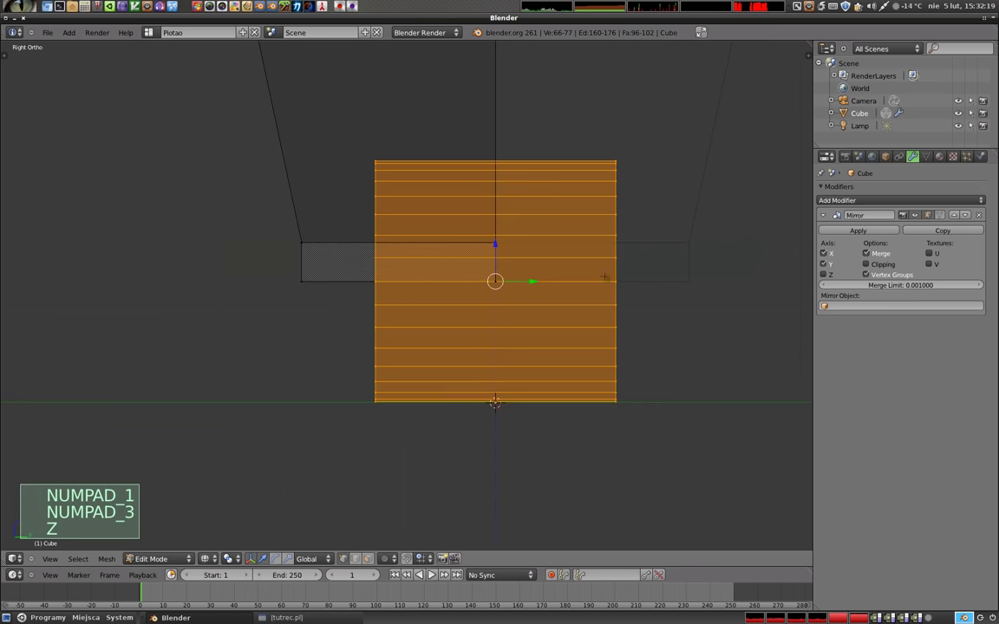
{"action": "key", "text": "s"}
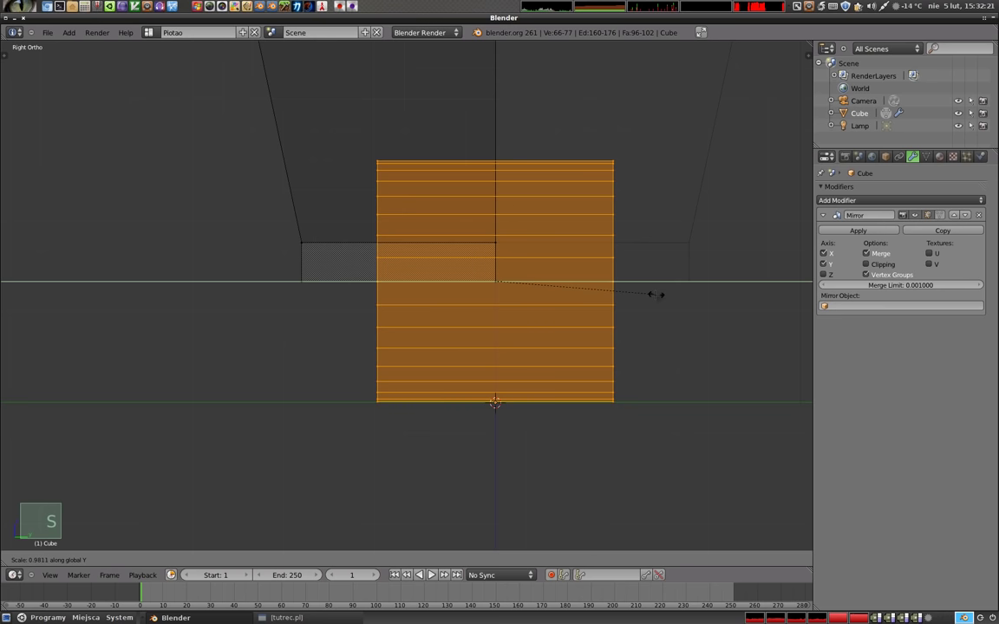
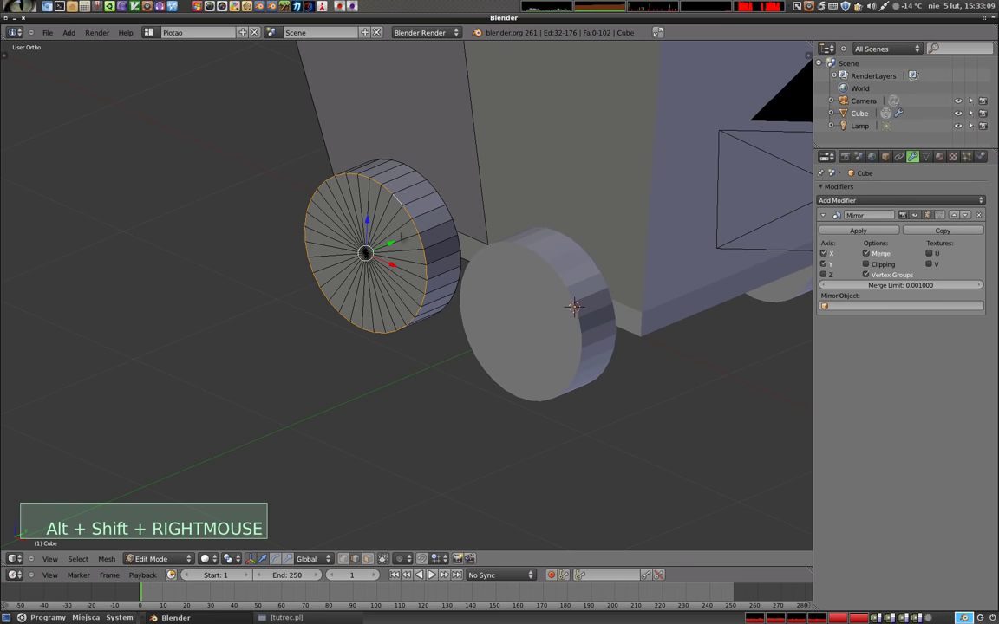
{"action": "key", "text": "ctrl+KP_Add"}
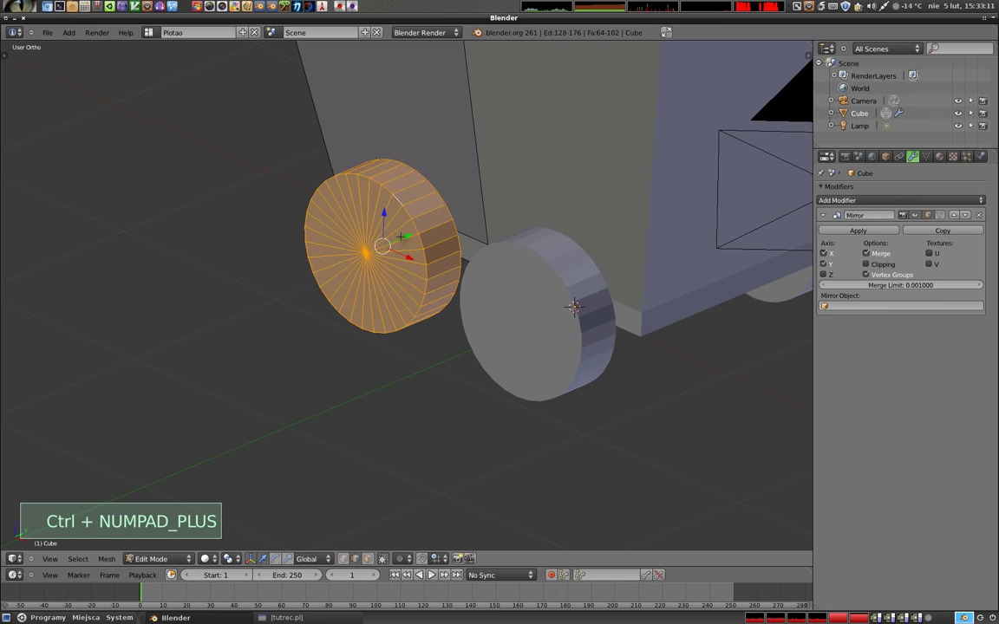
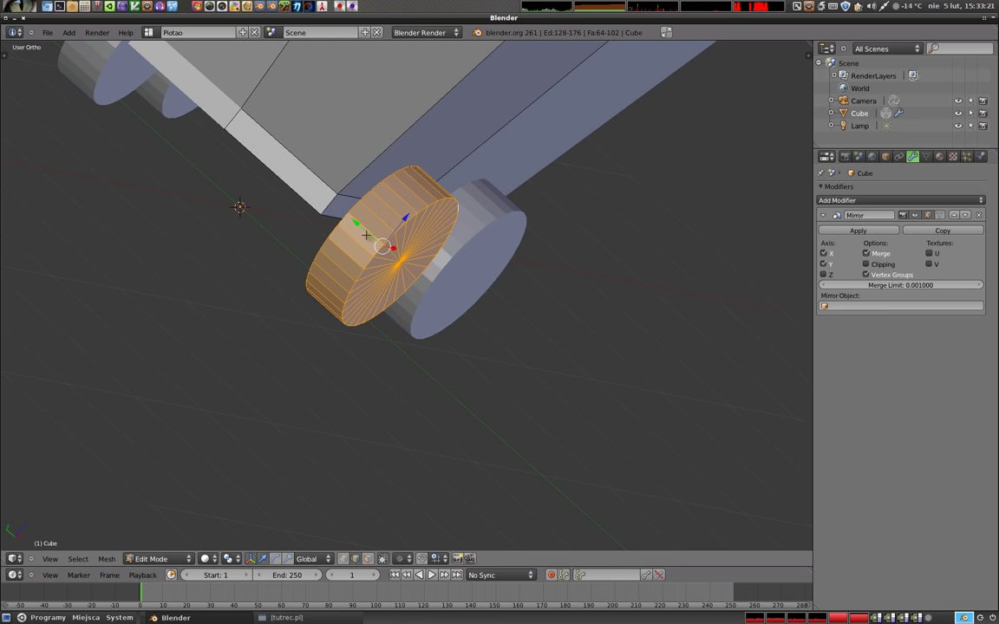
{"action": "key", "text": "ctrl+KP_Subtract"}
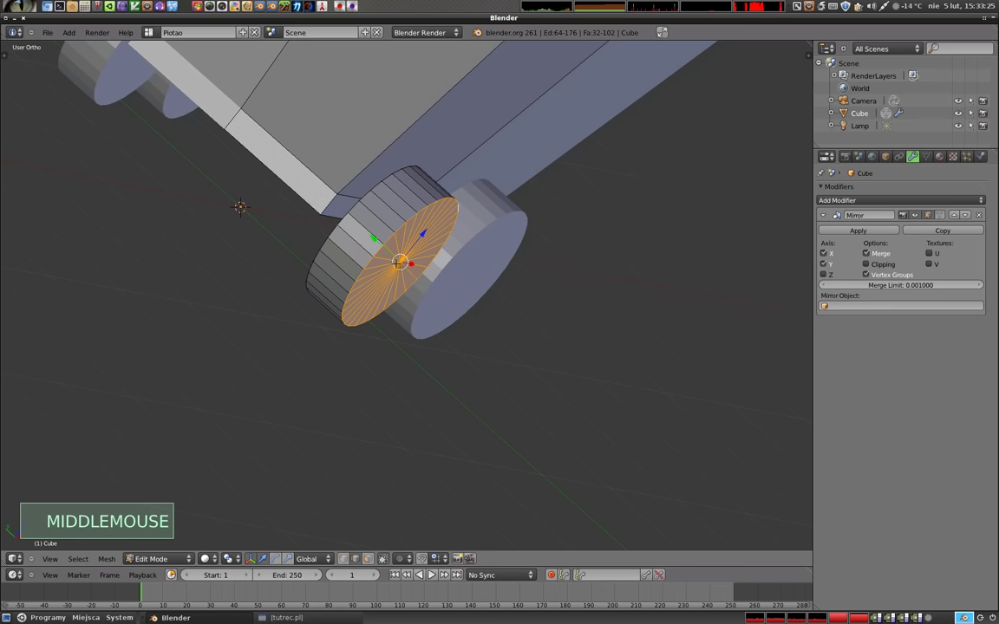
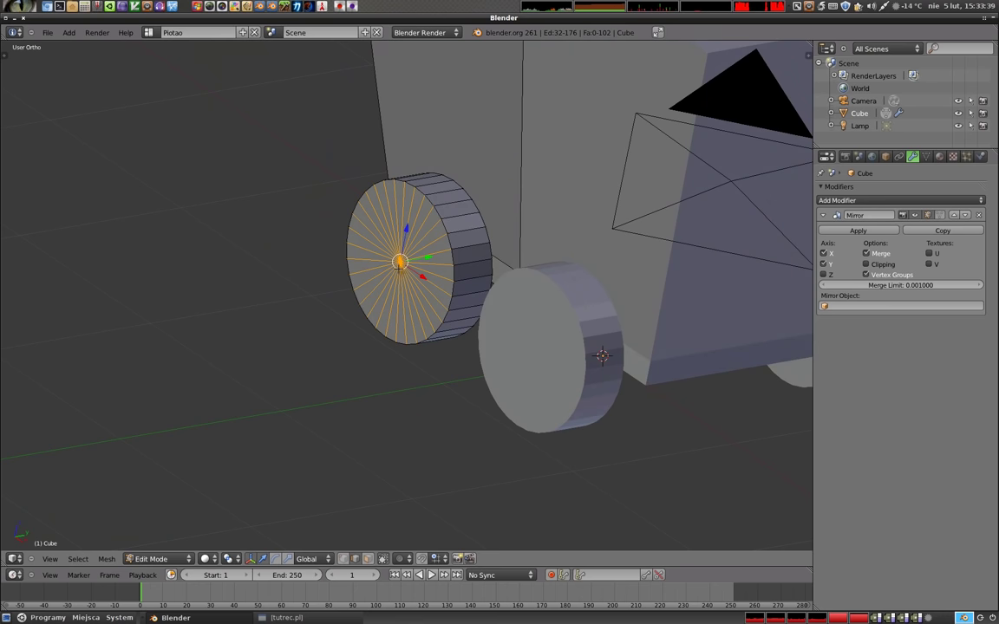
- Inset the wheel's outer cap face to form a hub ring
{"action": "key", "text": "w"}
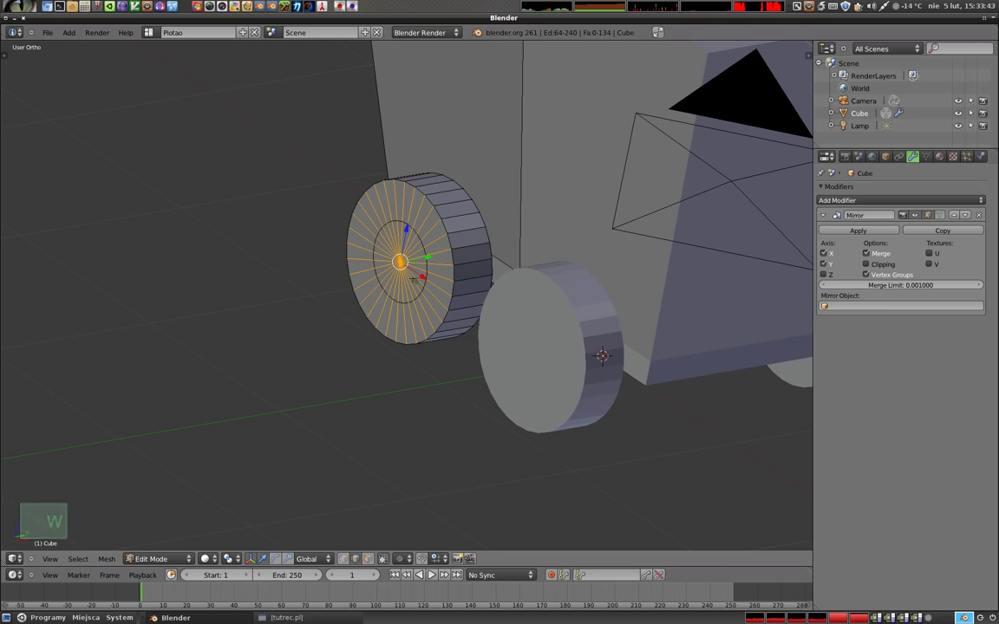
{"action": "key", "text": "t"}
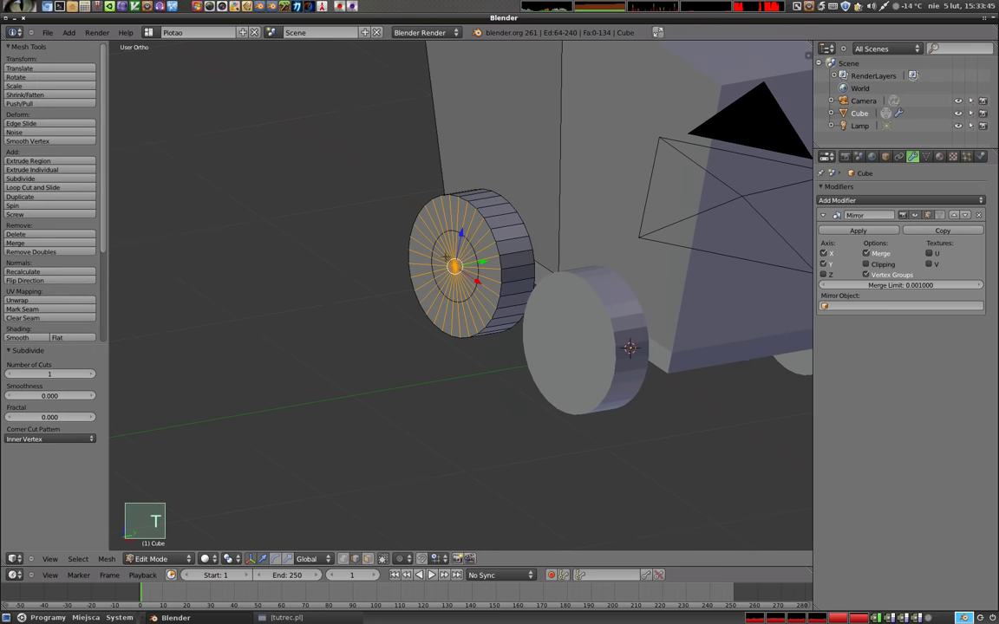
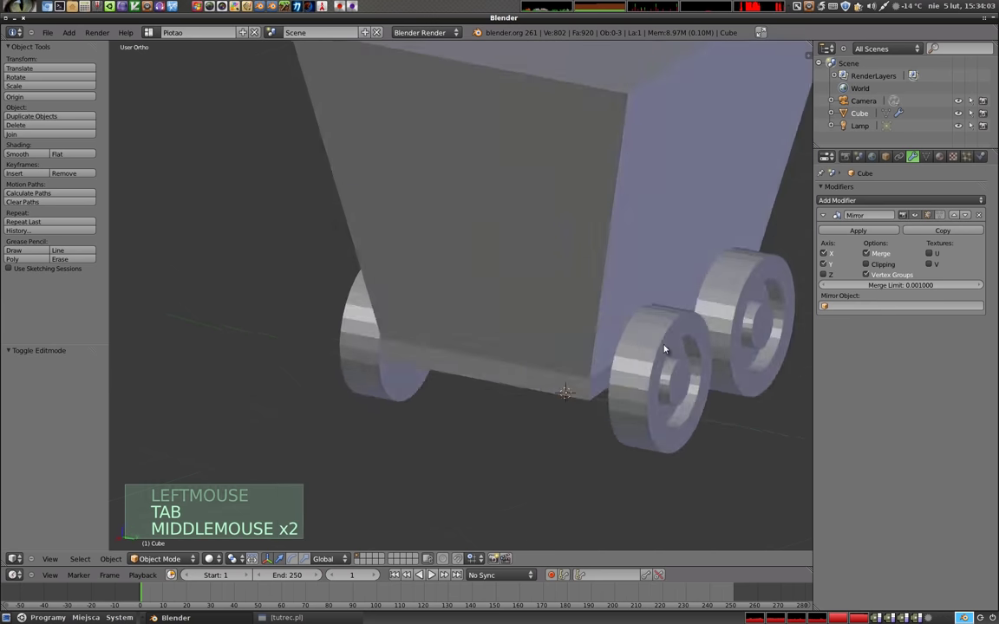
- Orbit around the cart to inspect the recessed wheel hubs from all sides
{"action": "middle_click", "coordinate": [669, 353]}
{"action": "middle_click", "coordinate": [399, 382]}
{"action": "middle_click", "coordinate": [528, 355]}
{"action": "scroll", "scroll_direction": "down", "scroll_amount": 3}
{"action": "middle_click", "coordinate": [434, 334]}
{"action": "middle_click", "coordinate": [407, 353]}
{"action": "middle_click", "coordinate": [338, 324]}
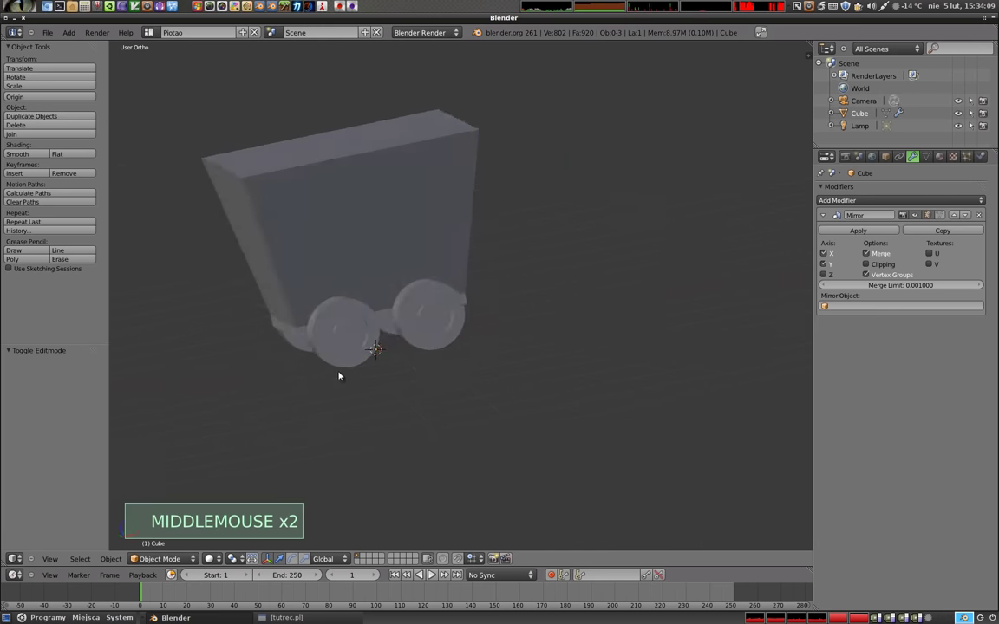
{"action": "middle_click", "coordinate": [481, 351]}
{"action": "middle_click", "coordinate": [364, 190]}
{"action": "middle_click", "coordinate": [425, 347]}
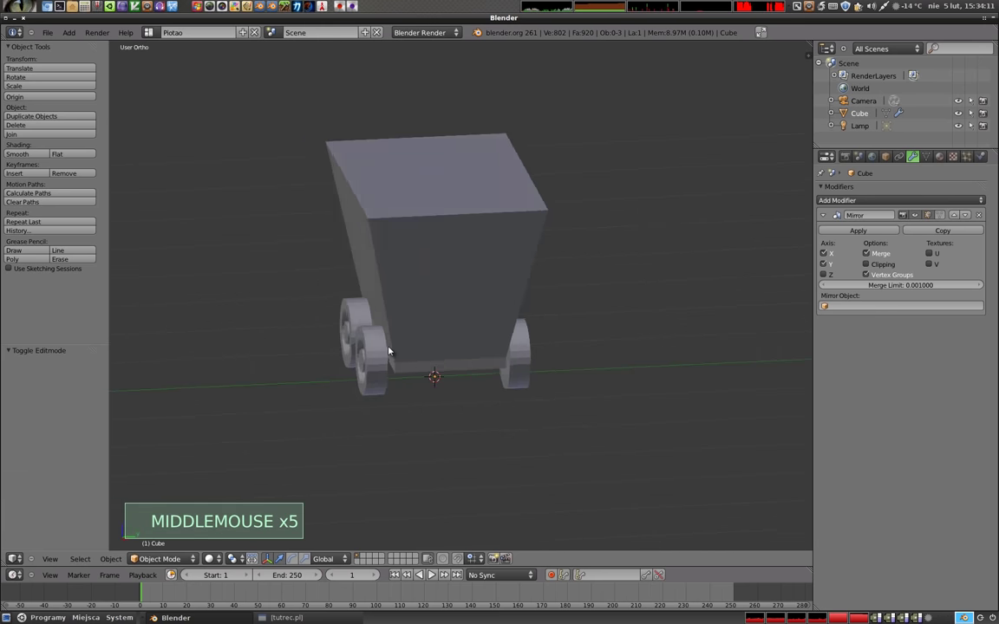
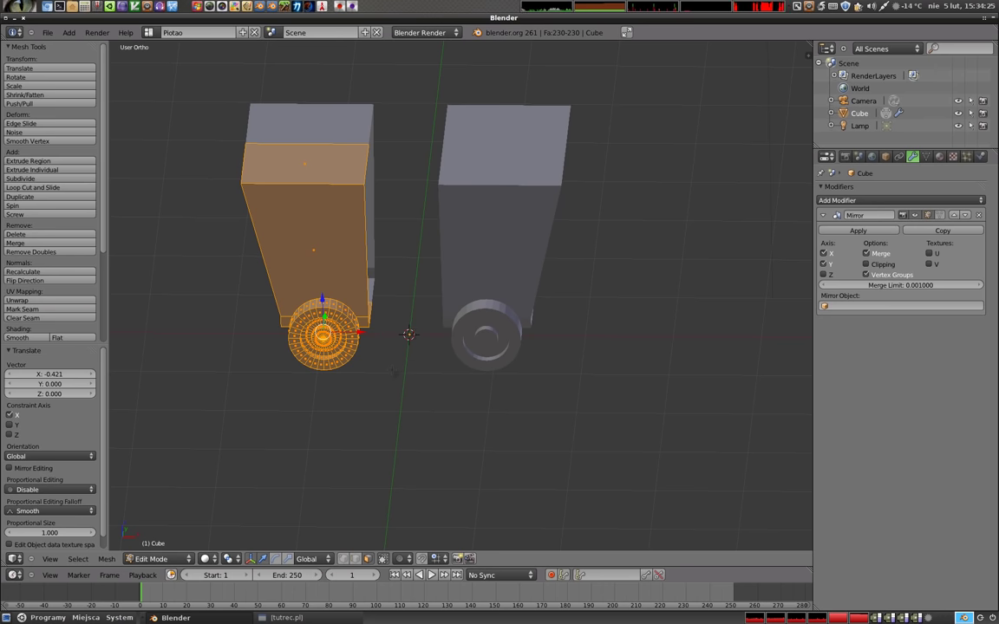
- Switch to front orthographic view of the cart
{"action": "key", "text": "KP_1"}
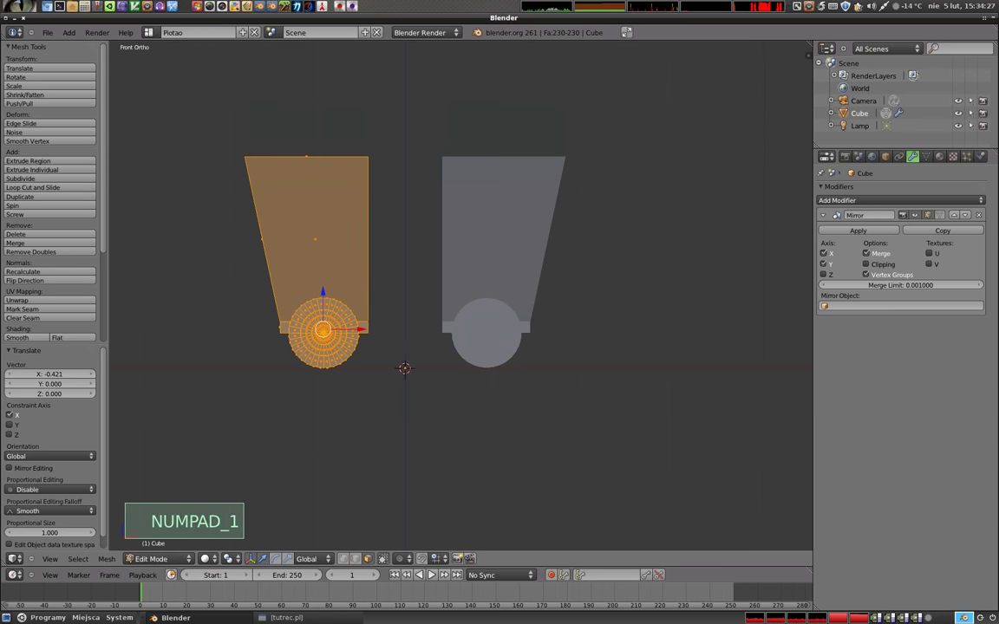
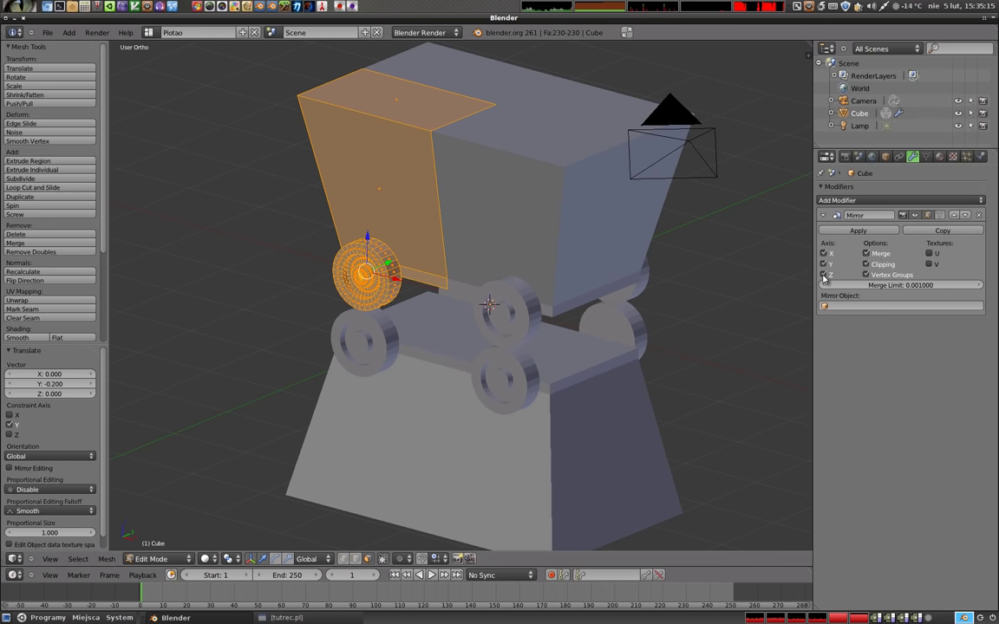
- Untick the Z axis in the Mirror modifier so the cart is no longer mirrored upside down
{"action": "left_click", "coordinate": [827, 277]}
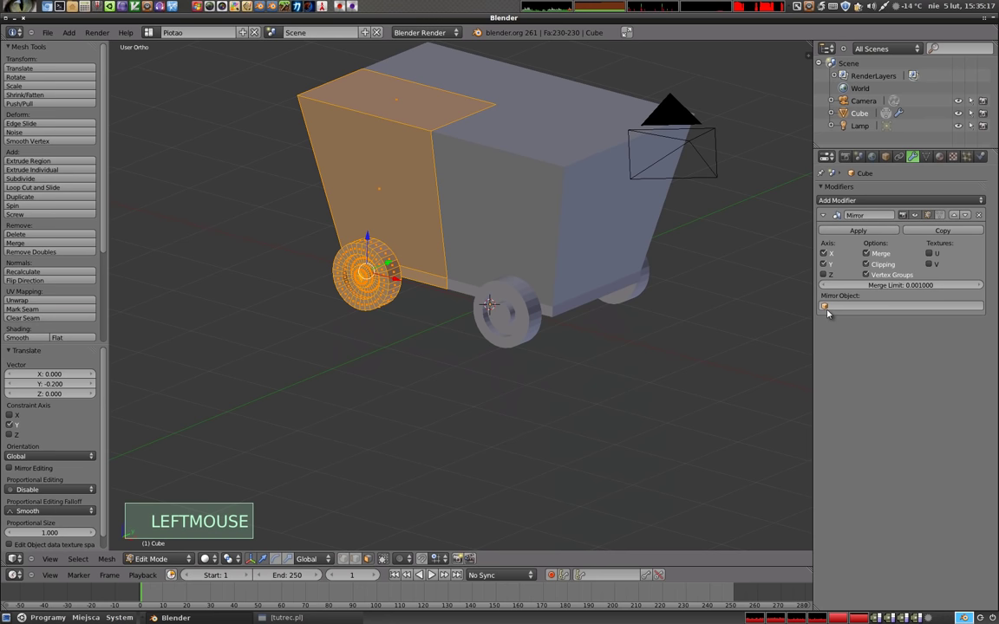
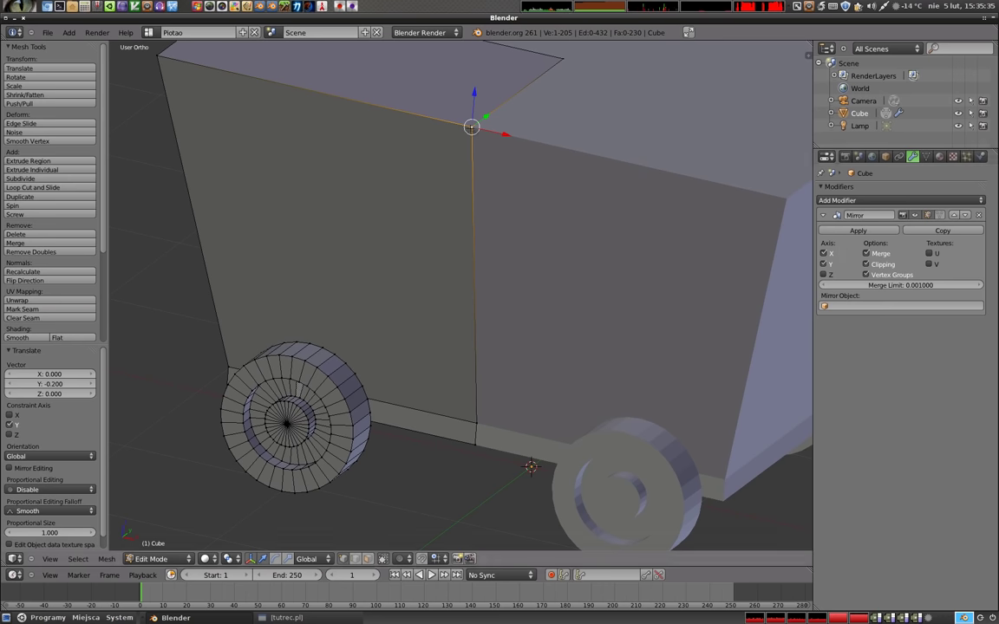
- Zoom out from the cart's top corner before adding the icosphere
{"action": "scroll", "scroll_direction": "down", "scroll_amount": 3}
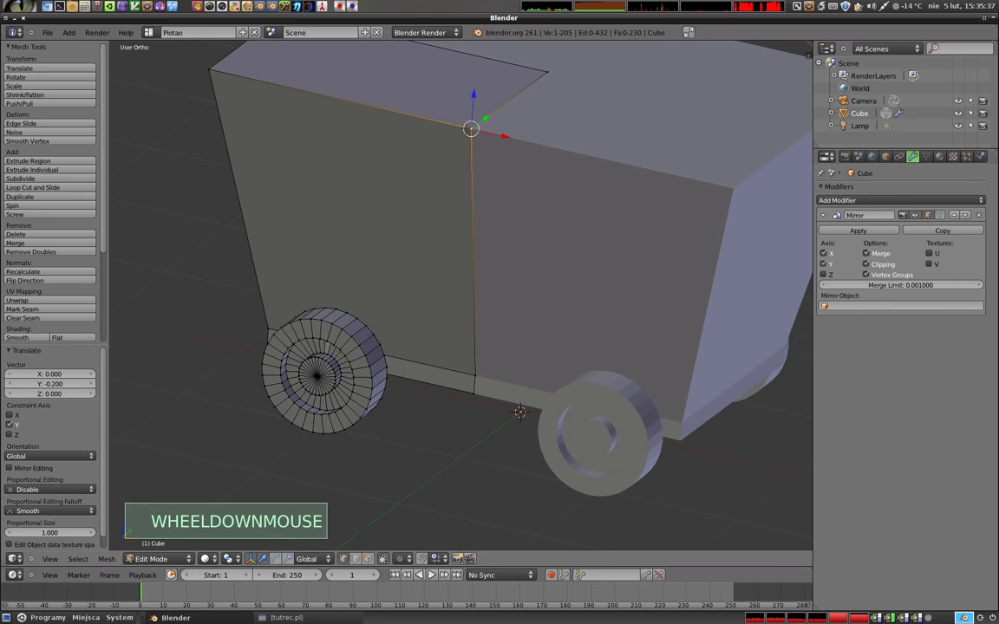
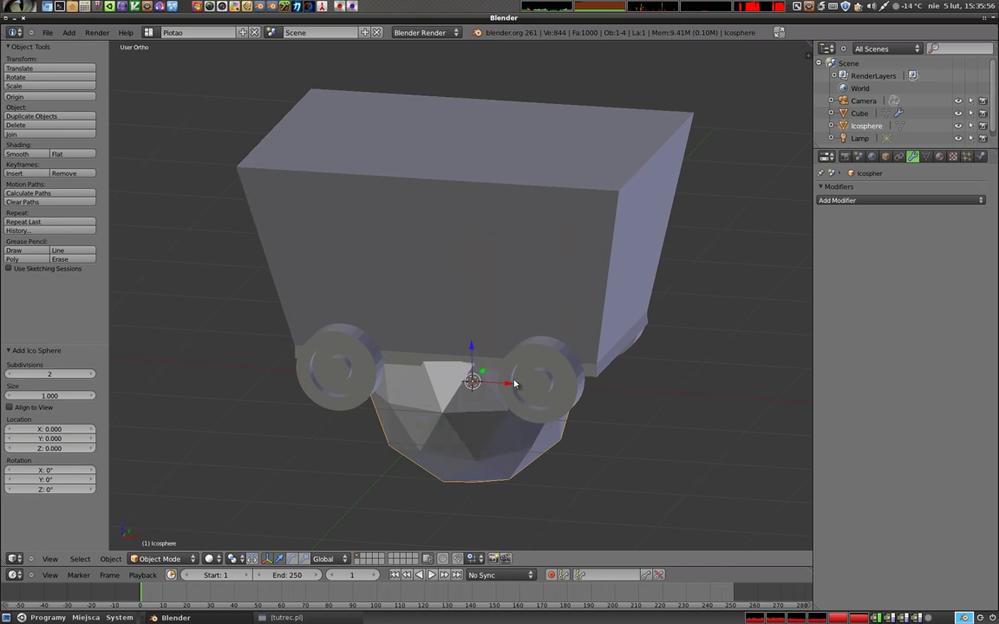
- Scale the icosphere down to a tiny marker and set it as the Cube's Mirror Object
{"action": "key", "text": "s"}
{"action": "left_click", "coordinate": [485, 394]}
{"action": "right_click", "coordinate": [396, 217]}
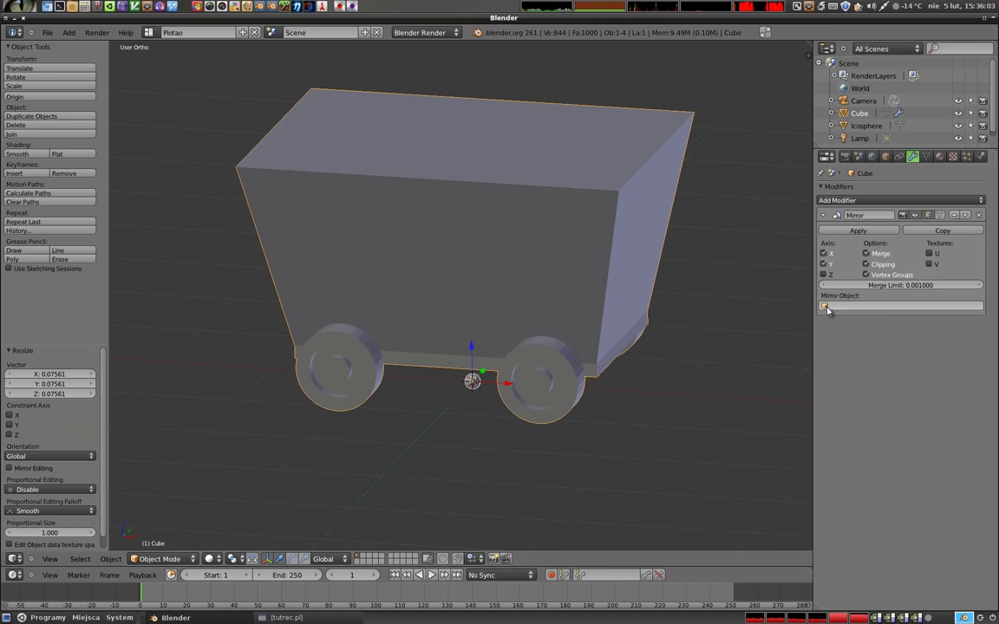
{"action": "left_click", "coordinate": [830, 311]}
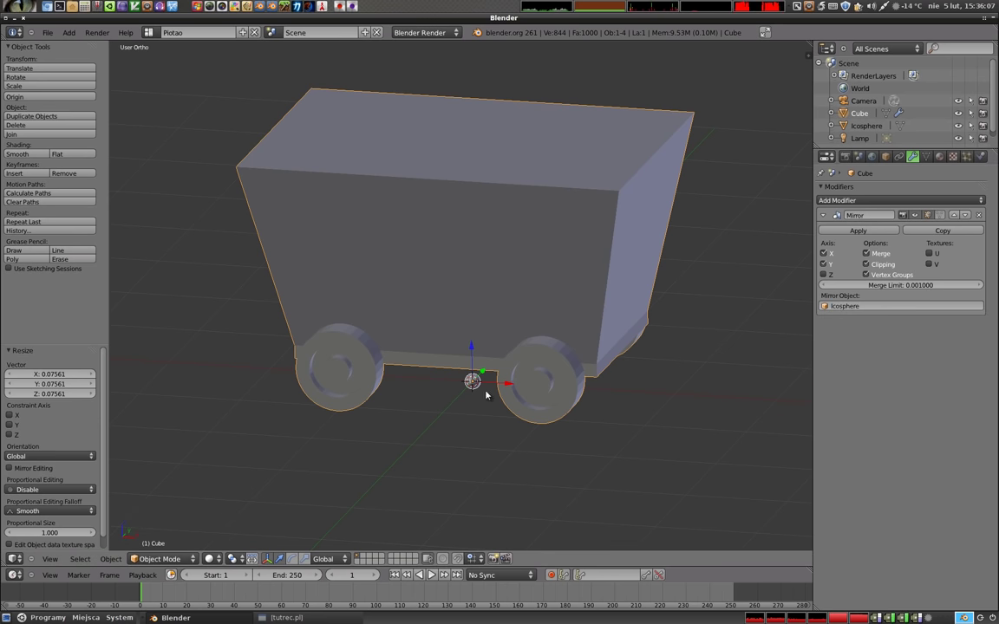
{"action": "left_click", "coordinate": [870, 267]}
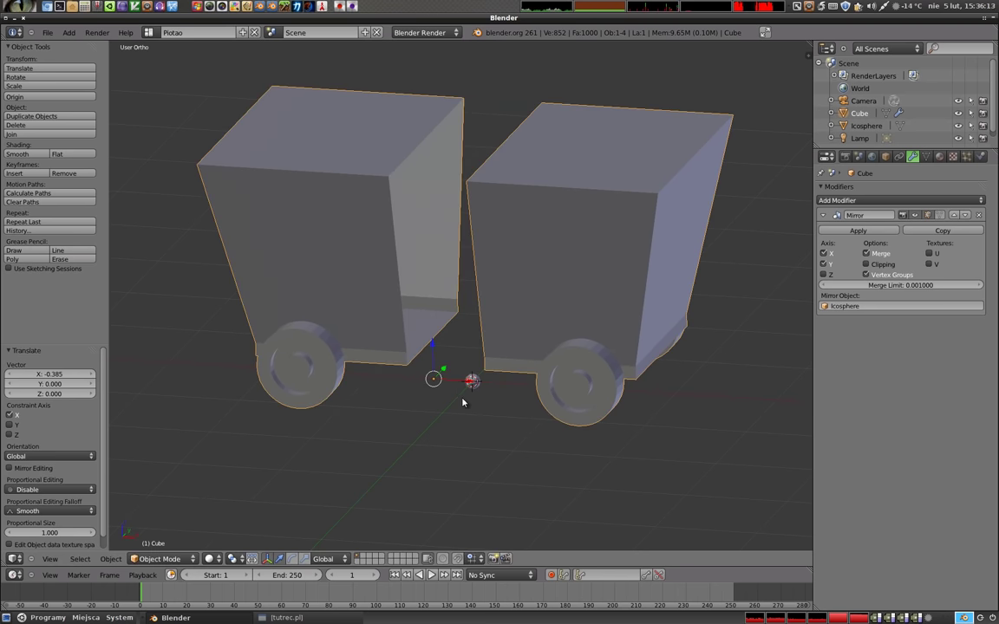
- Undo the body's shift so the cart sits whole, then reselect the icosphere in place
{"action": "middle_click", "coordinate": [434, 402]}
{"action": "key", "text": "ctrl+z"}
{"action": "right_click", "coordinate": [478, 379]}
{"action": "left_click", "coordinate": [505, 385]}
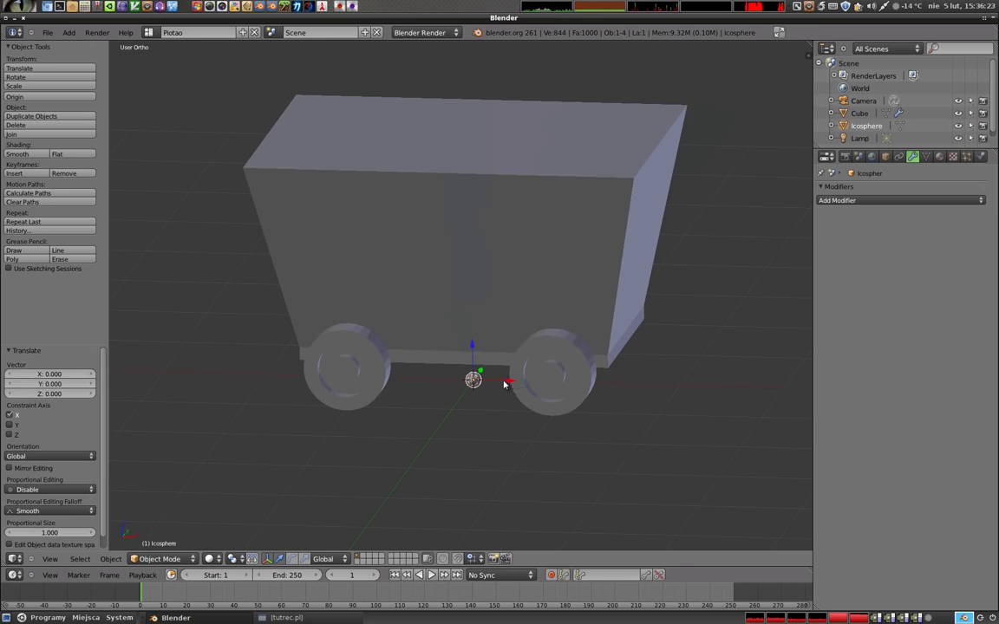
- Rotate the icosphere 45° about Y and show its transform values in the N panel
{"action": "key", "text": "r"}
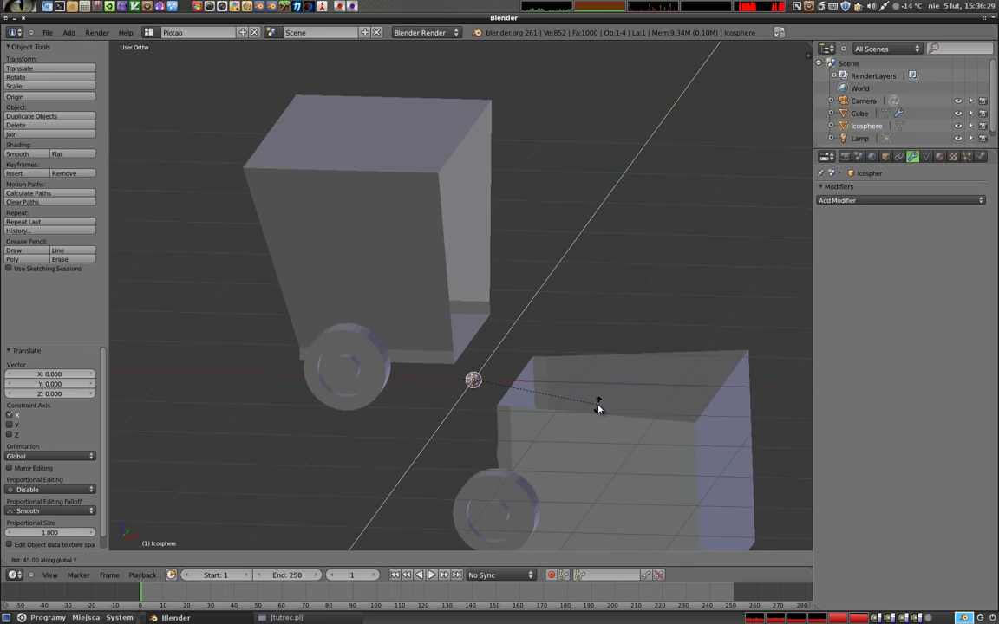
{"action": "left_click", "coordinate": [595, 408]}
{"action": "middle_click", "coordinate": [411, 379]}
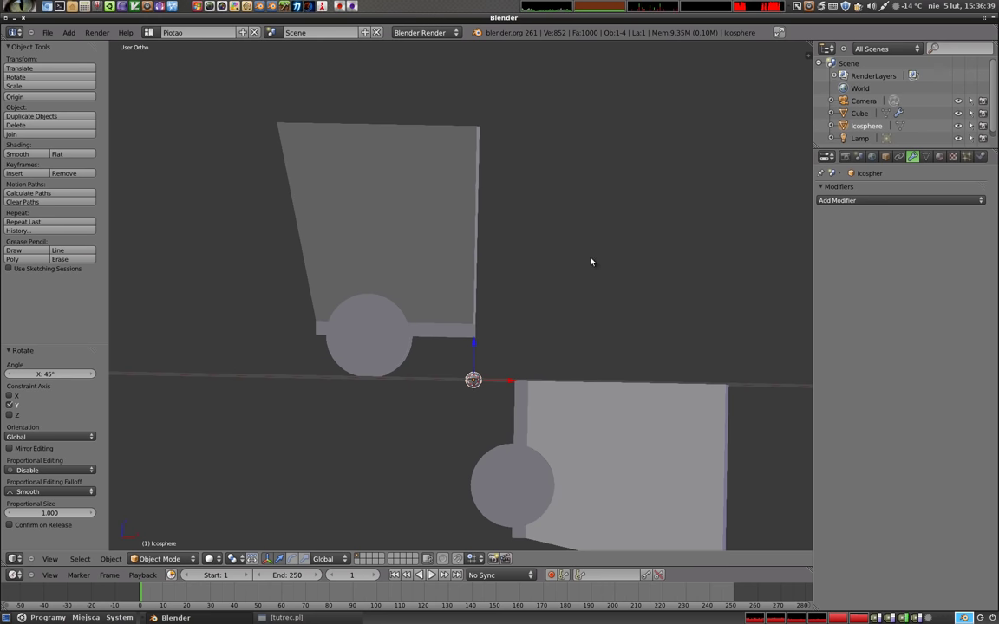
{"action": "scroll", "scroll_direction": "up", "scroll_amount": 3}
{"action": "key", "text": "t"}
{"action": "scroll", "scroll_direction": "up", "scroll_amount": 3}
{"action": "key", "text": "n"}
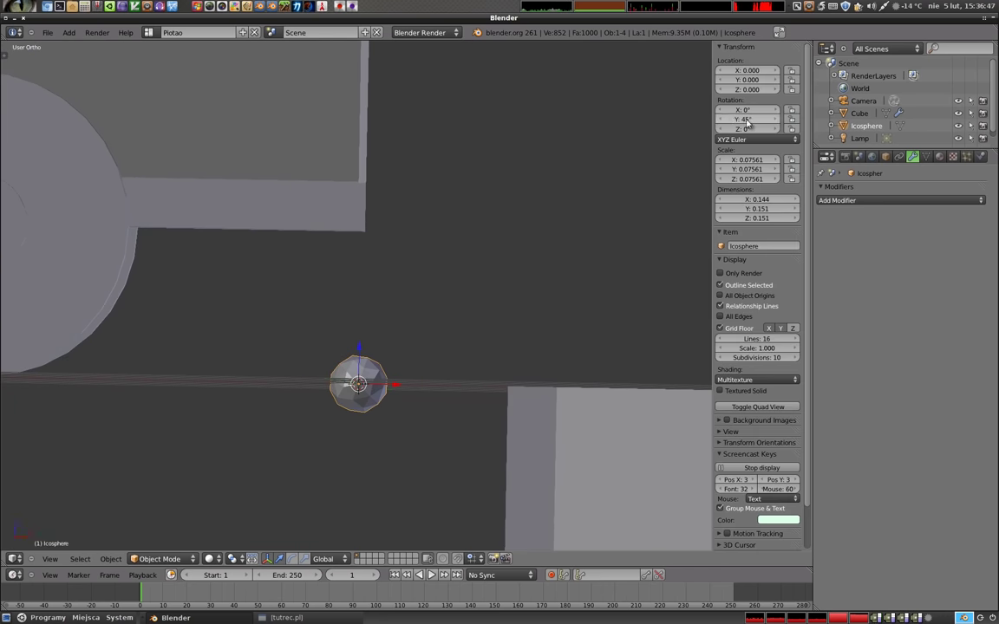
- Trackball-rotate the icosphere so the mirrored cart copies fan out like a pinwheel
{"action": "scroll", "scroll_direction": "down", "scroll_amount": 3}
{"action": "key", "text": "KP_1"}
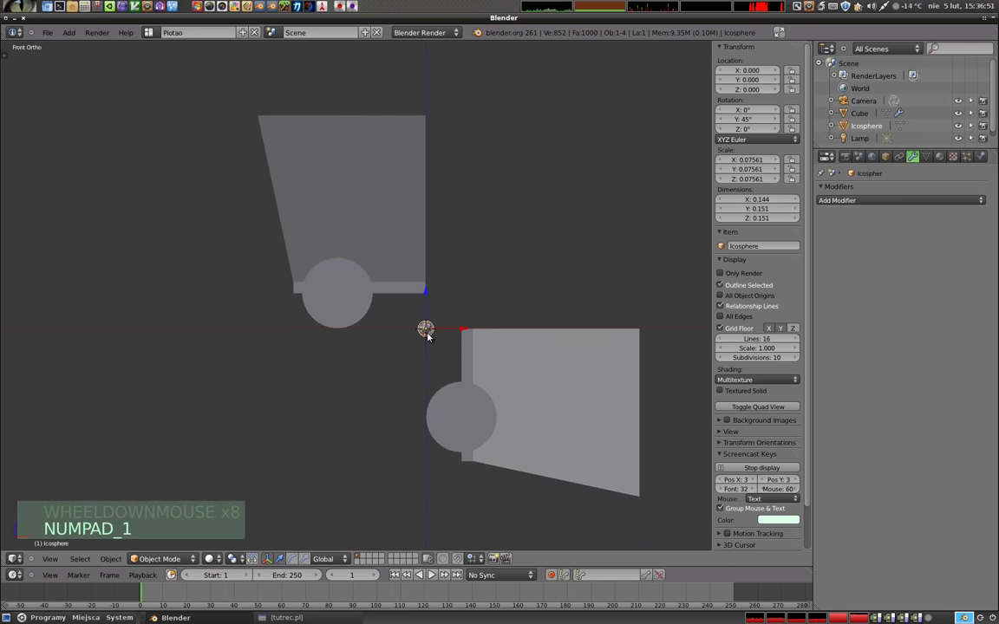
{"action": "middle_click", "coordinate": [406, 348]}
{"action": "middle_click", "coordinate": [419, 257]}
{"action": "middle_click", "coordinate": [513, 386]}
{"action": "key", "text": "r"}
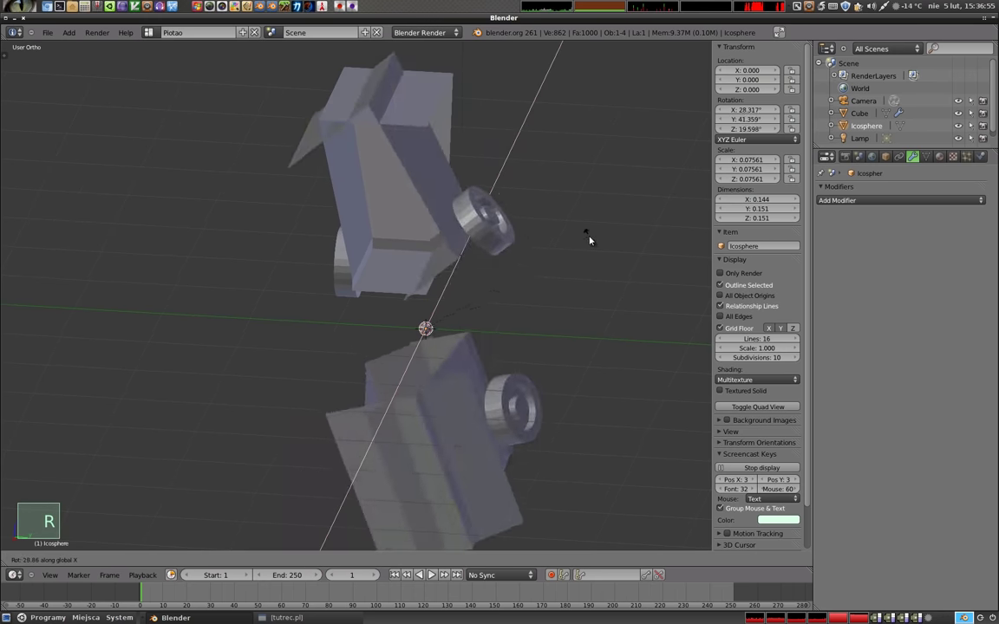
{"action": "left_click", "coordinate": [605, 385]}
- Orbit around the fanned-out carts to inspect them, then select the cart body
{"action": "middle_click", "coordinate": [411, 406]}
{"action": "middle_click", "coordinate": [421, 313]}
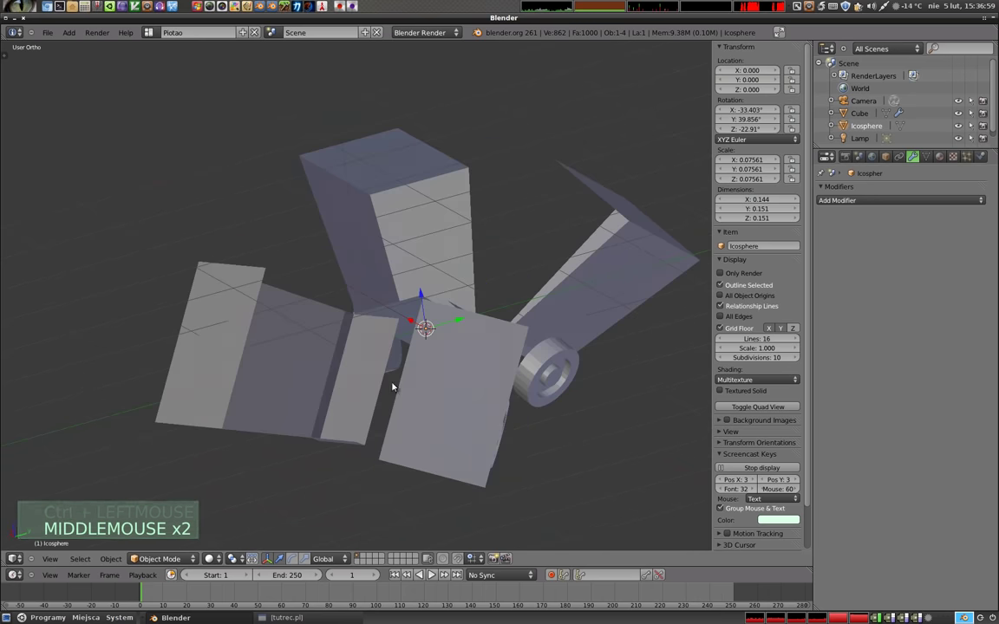
{"action": "middle_click", "coordinate": [385, 356]}
{"action": "scroll", "scroll_direction": "down", "scroll_amount": 3}
{"action": "middle_click", "coordinate": [423, 380]}
{"action": "middle_click", "coordinate": [386, 312]}
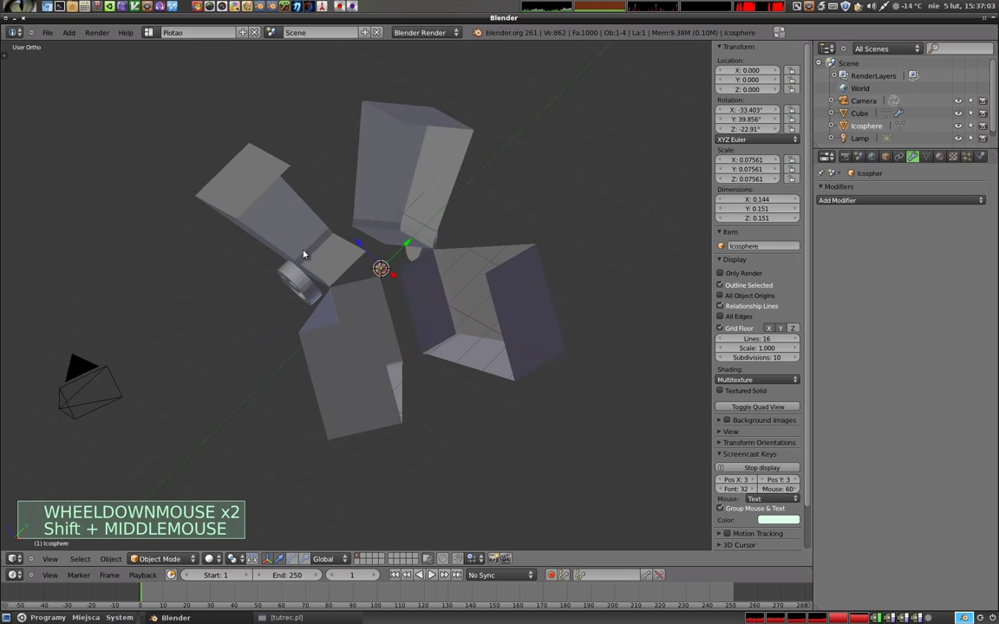
{"action": "middle_click", "coordinate": [349, 361]}
{"action": "middle_click", "coordinate": [215, 224]}
{"action": "middle_click", "coordinate": [387, 431]}
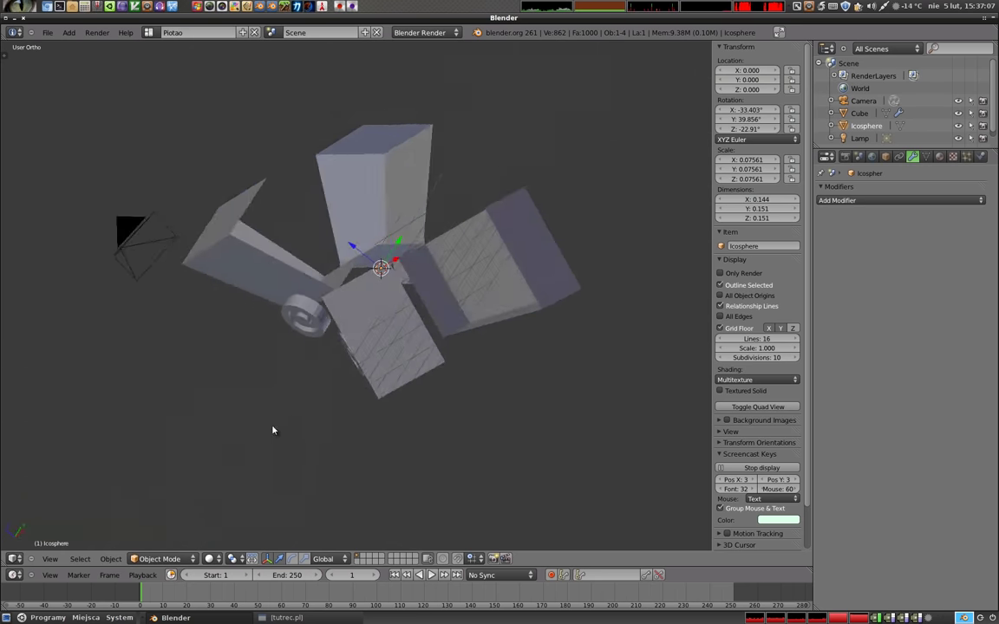
{"action": "middle_click", "coordinate": [503, 309]}
{"action": "middle_click", "coordinate": [365, 230]}
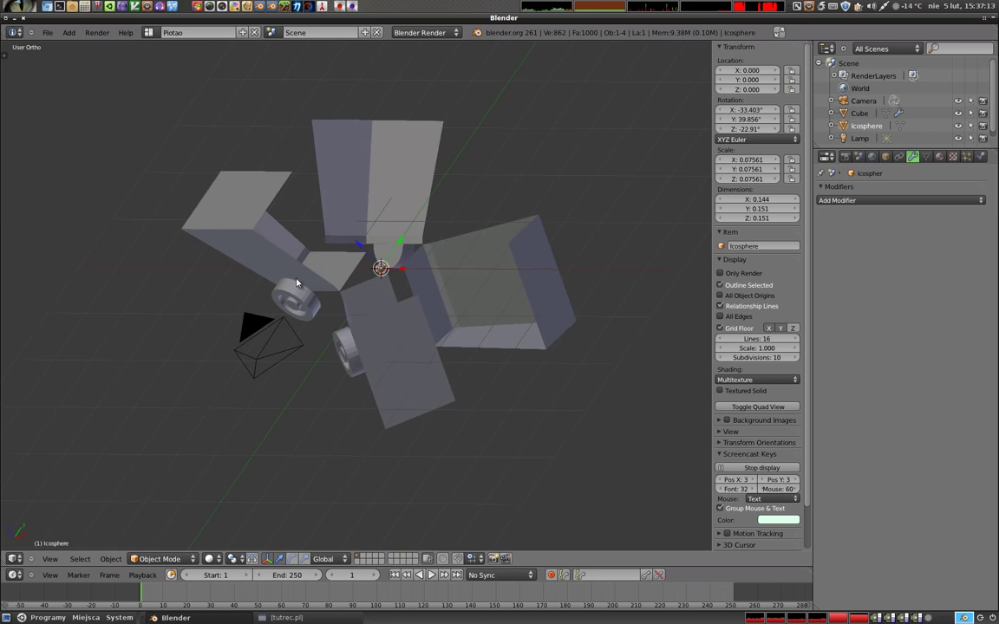
{"action": "right_click", "coordinate": [333, 266]}
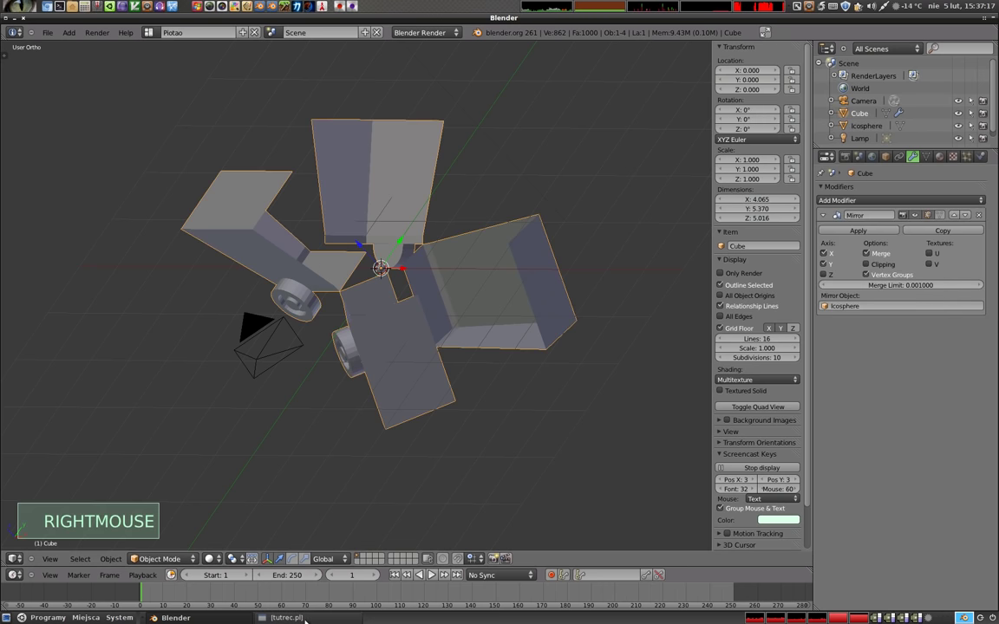